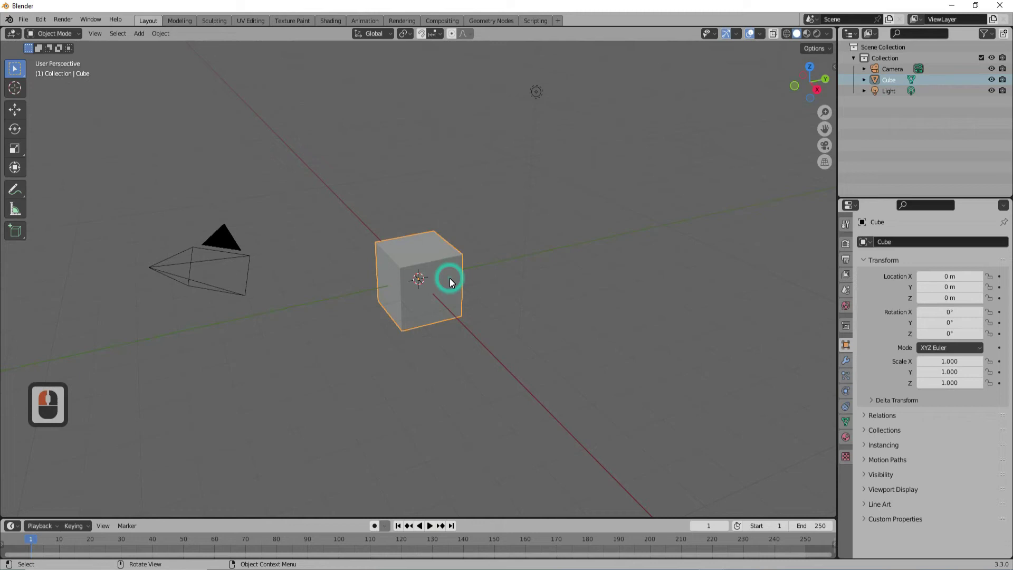
# Step: Remove the default cube, leaving only the camera and light
pyautogui.press('Delete')
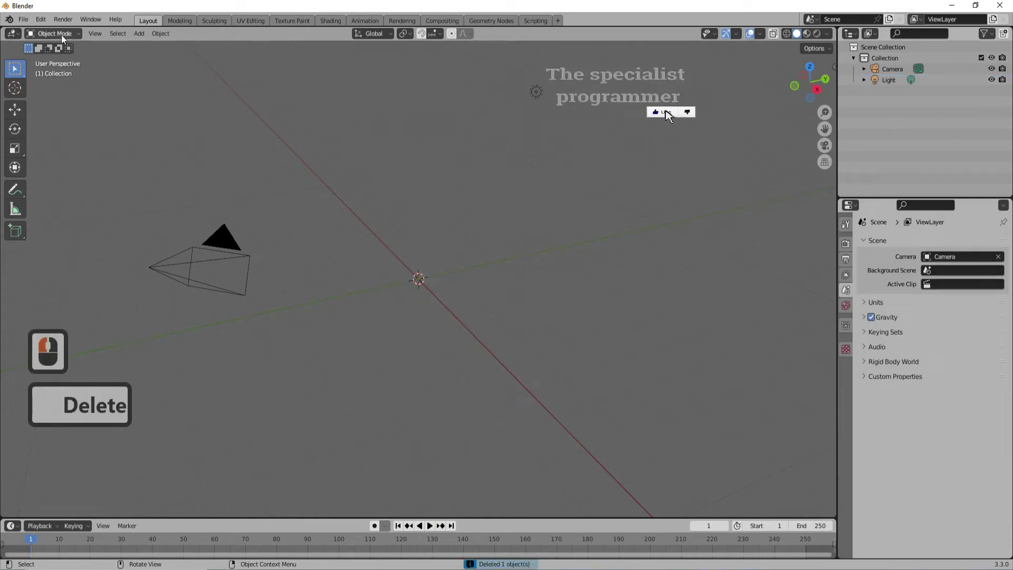
# Step: Add a plane and knife-cut a straight edge across its right corner
pyautogui.click(138, 35)
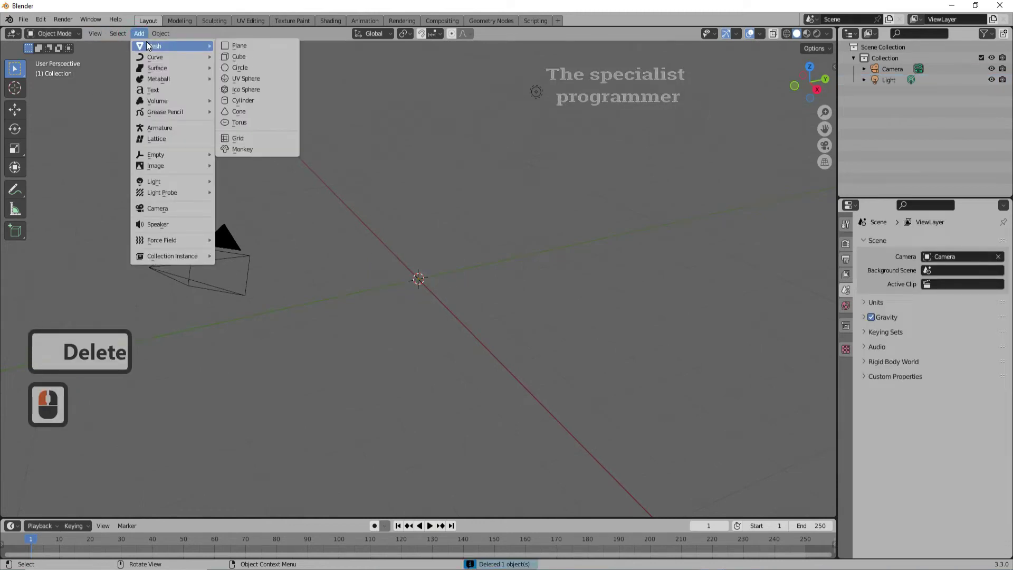
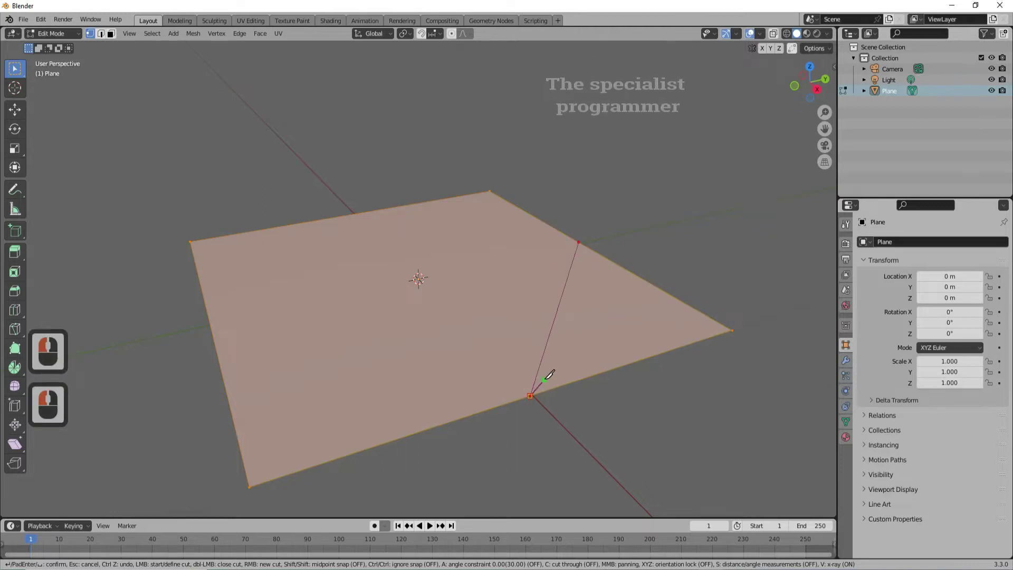
pyautogui.press('Return')
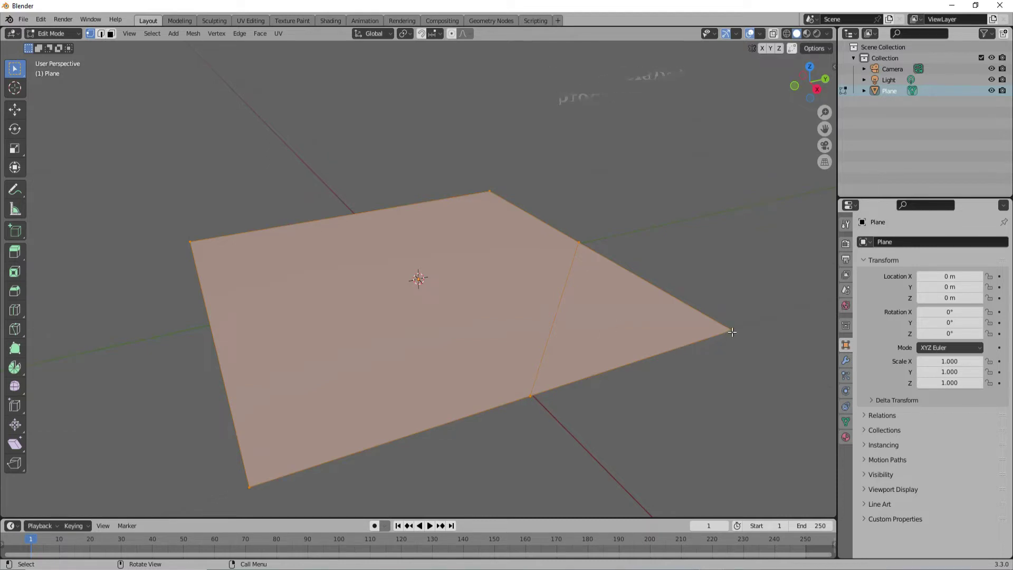
# Step: Grab the plane's outer corner vertex and move it up out of the surface
pyautogui.click(915, 89)
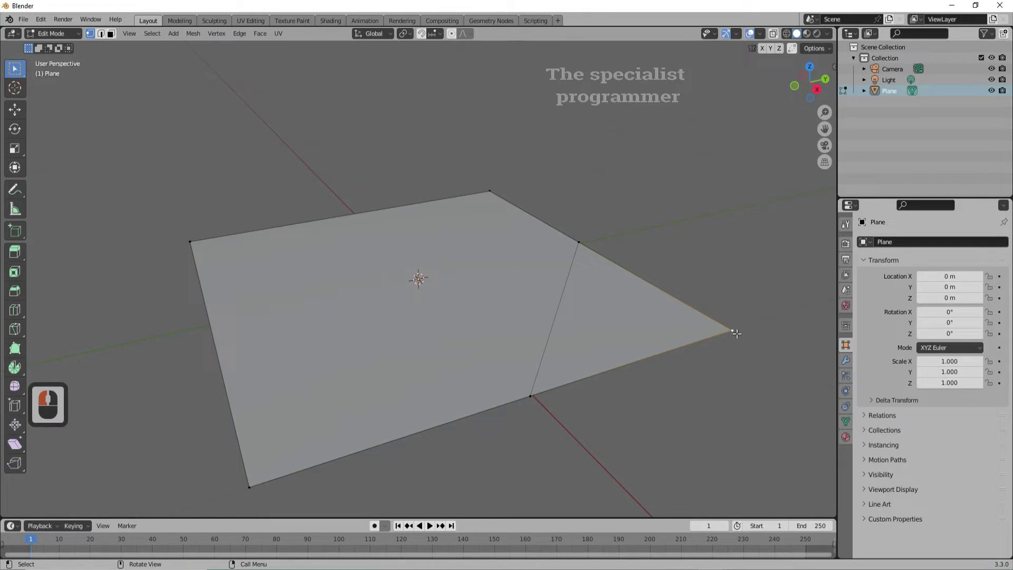
pyautogui.press('g')
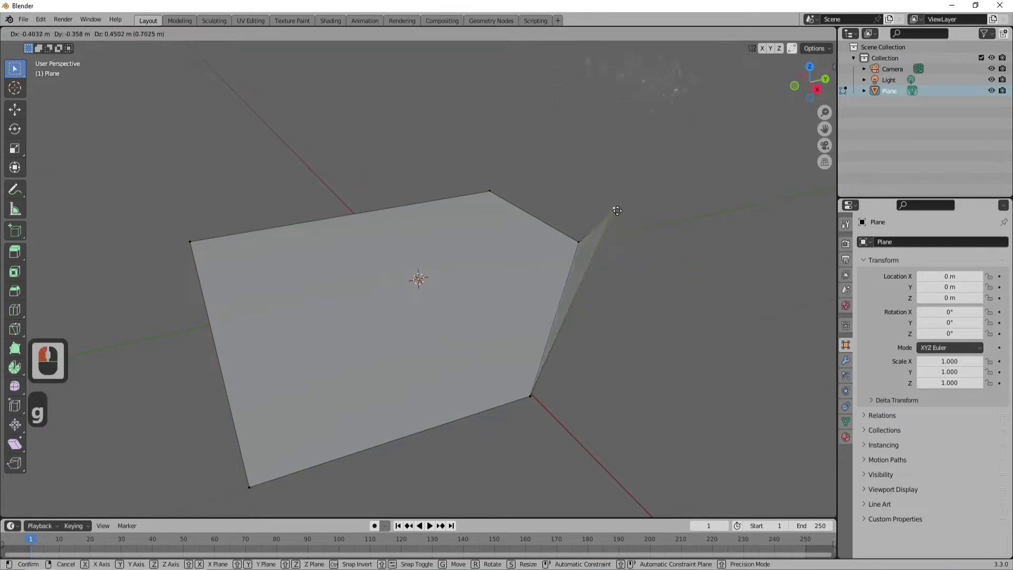
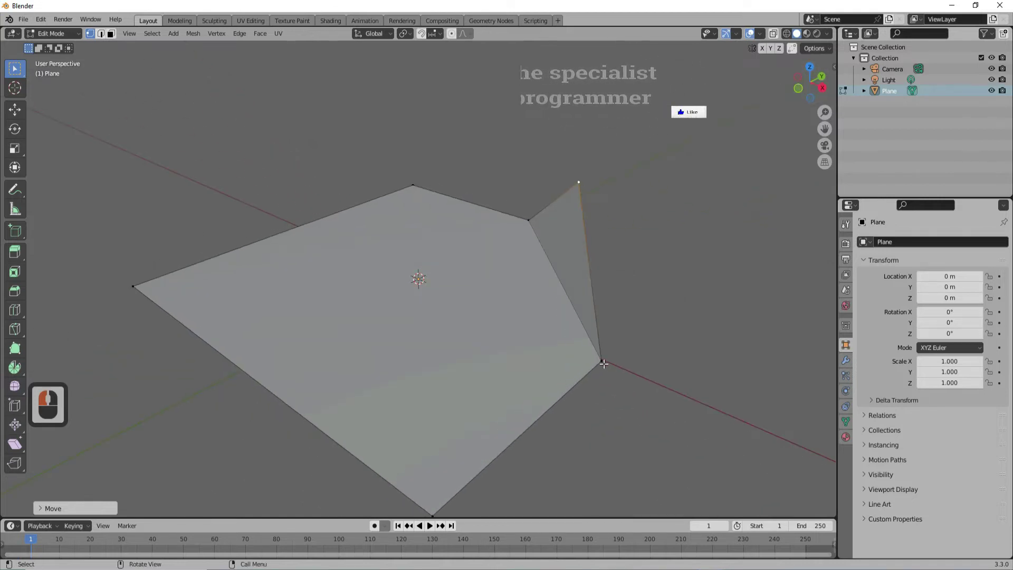
# Step: Bevel the cut edges (Ctrl+B) into a smooth rounded curve
pyautogui.click(916, 89)
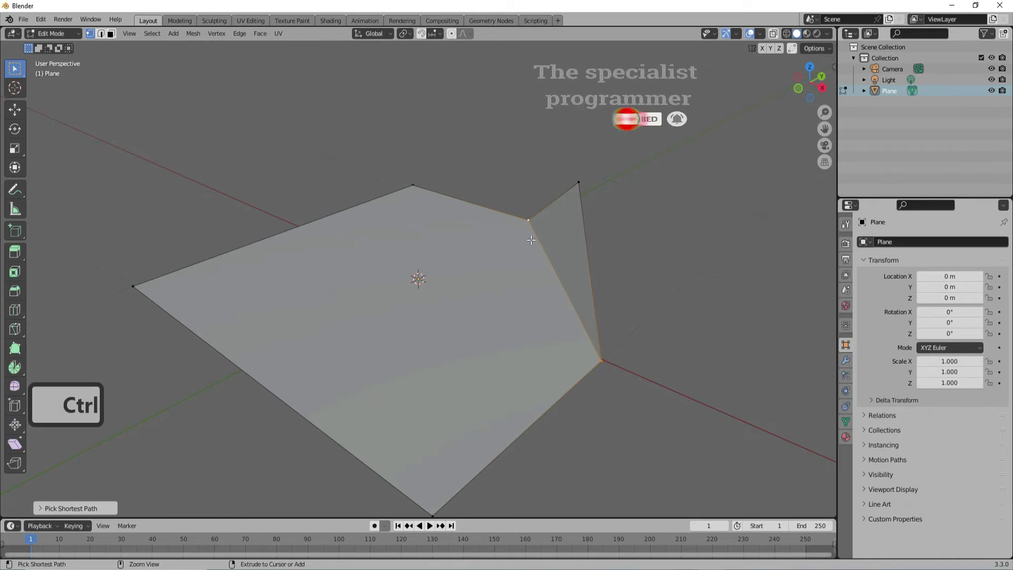
pyautogui.press('ctrl+b')
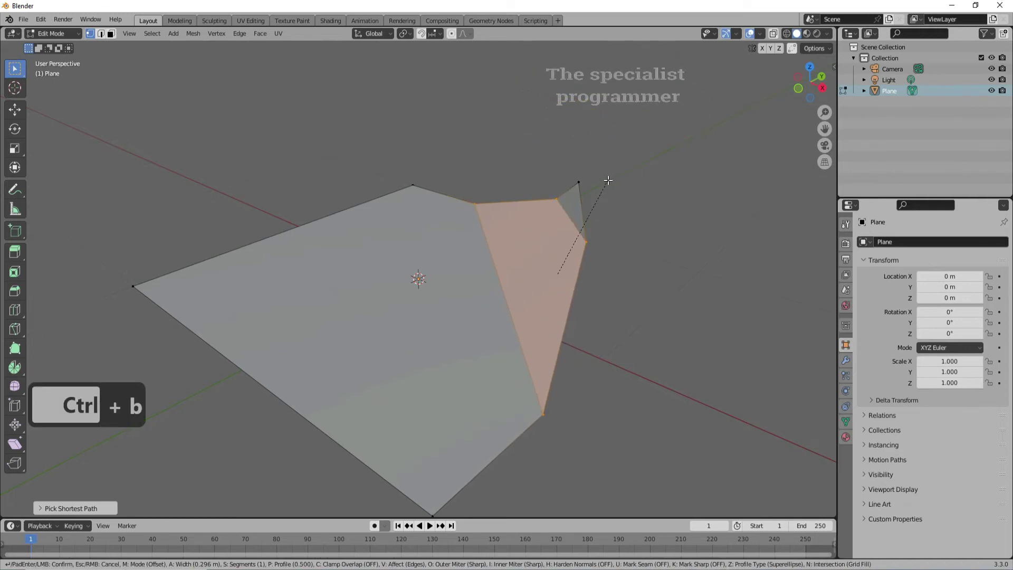
pyautogui.moveTo(915, 89); pyautogui.dragTo(65, 510)
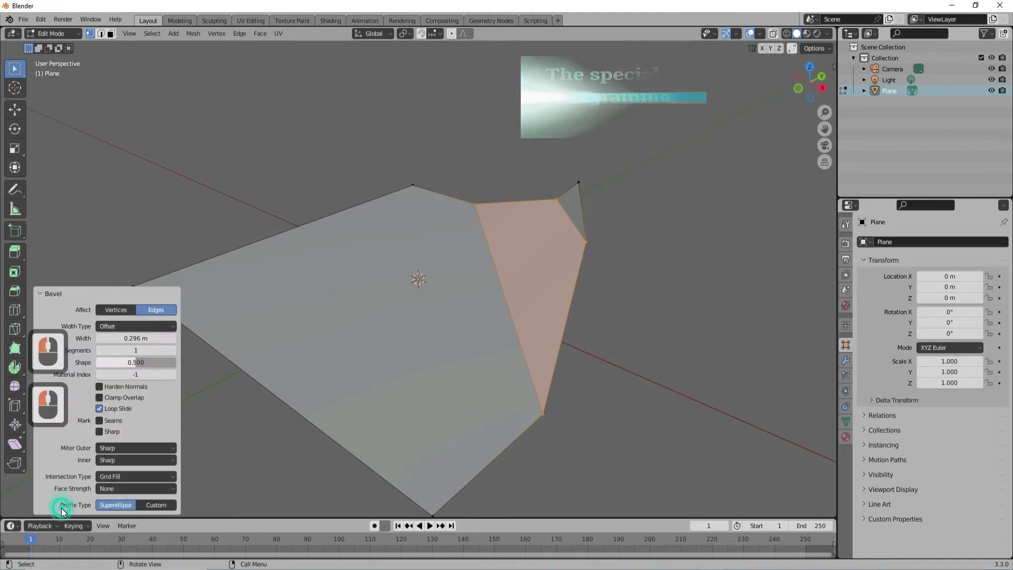
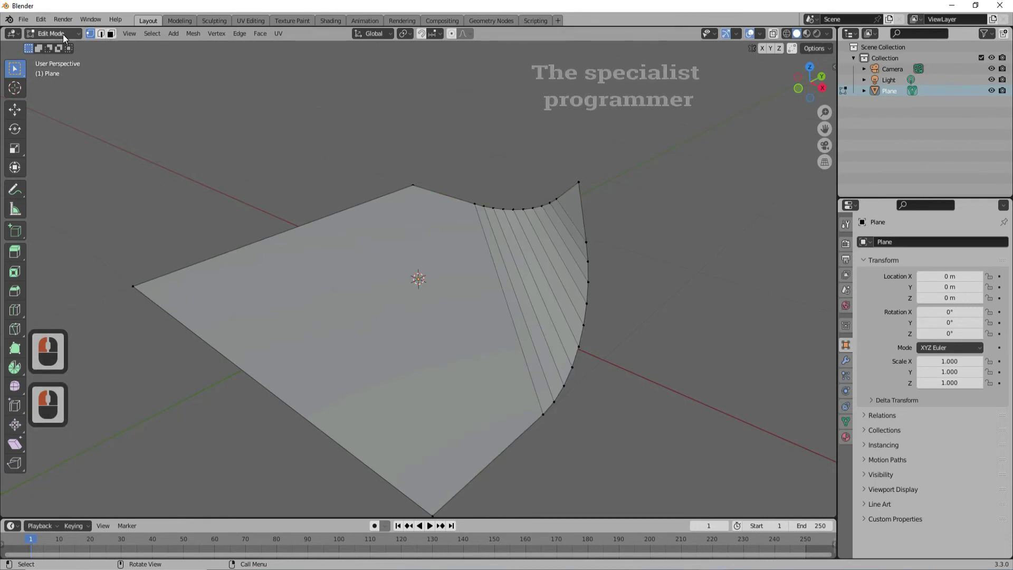
# Step: Switch the curled-corner plane back to Object Mode
pyautogui.click(66, 36)
pyautogui.click(68, 43)
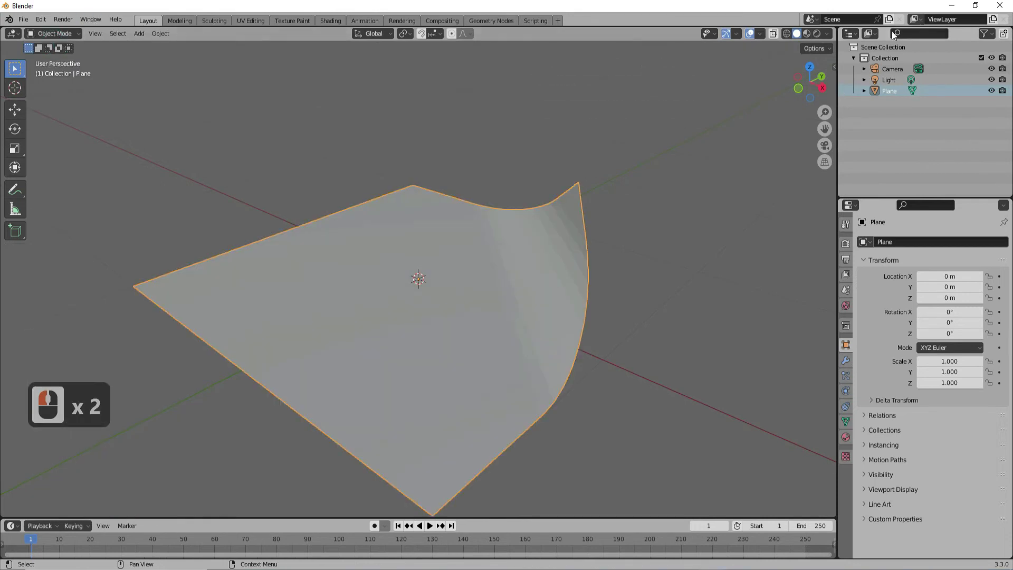